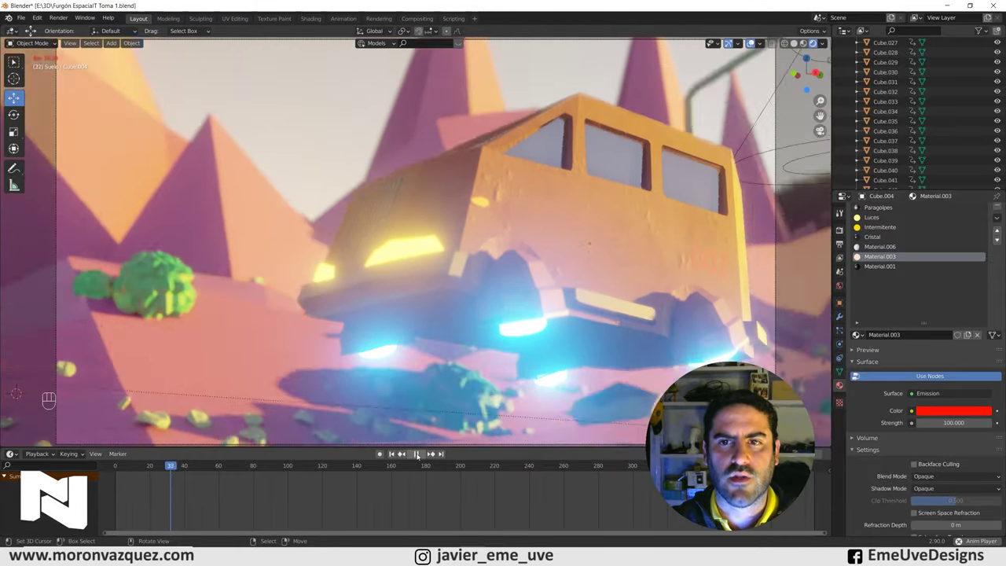
# Look at the orange van through the scene camera.
pyautogui.click(420, 455)
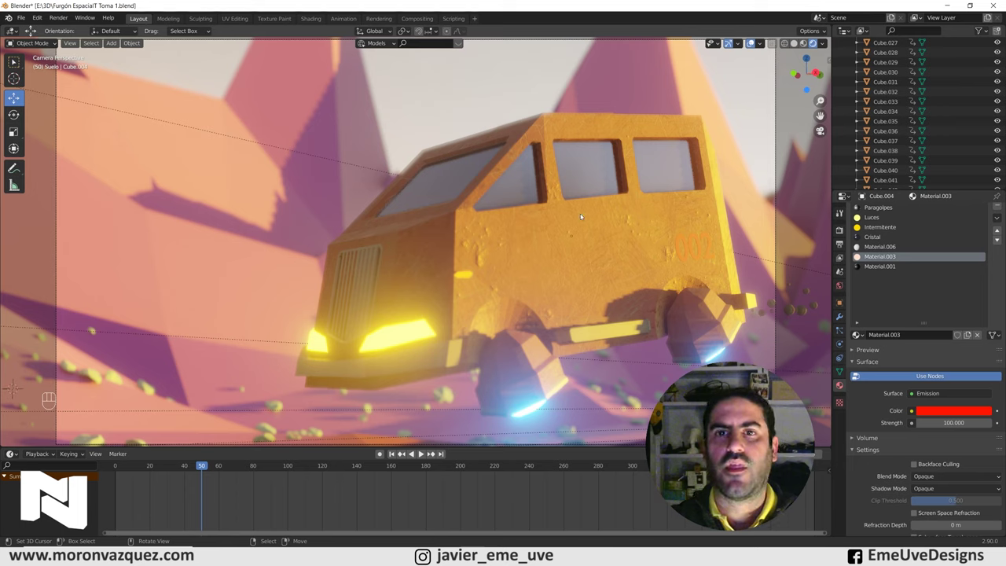
pyautogui.click(844, 229)
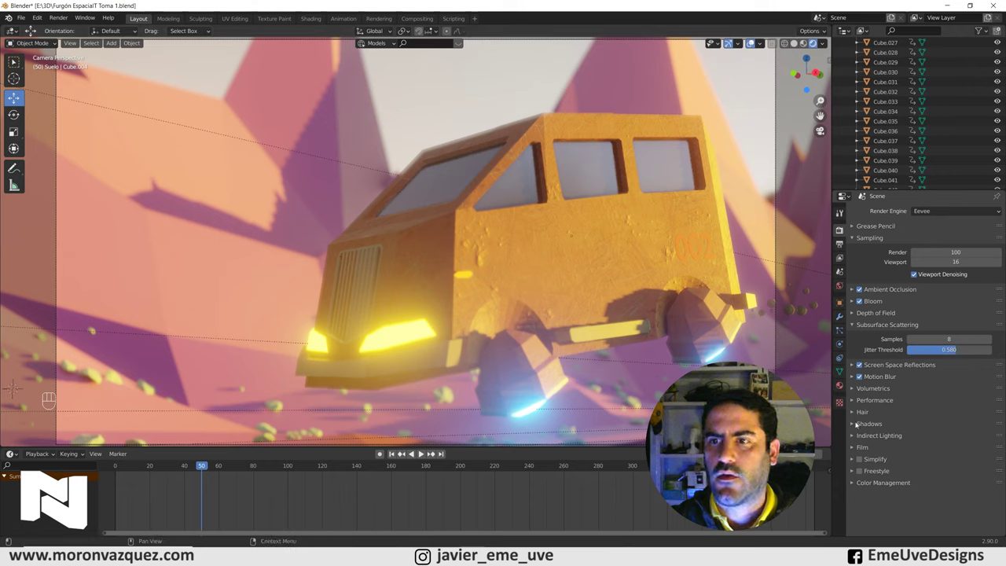
# Expand Shadows and settle on a 512 px cube size and 4096 px cascade size.
pyautogui.click(858, 424)
pyautogui.moveTo(938, 440); pyautogui.dragTo(925, 494)
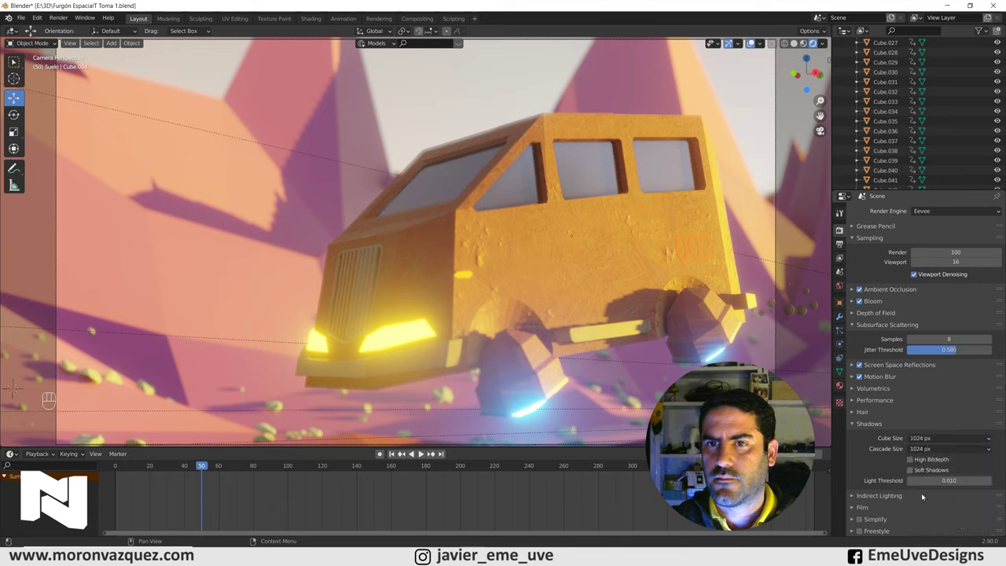
pyautogui.moveTo(934, 446); pyautogui.dragTo(909, 378)
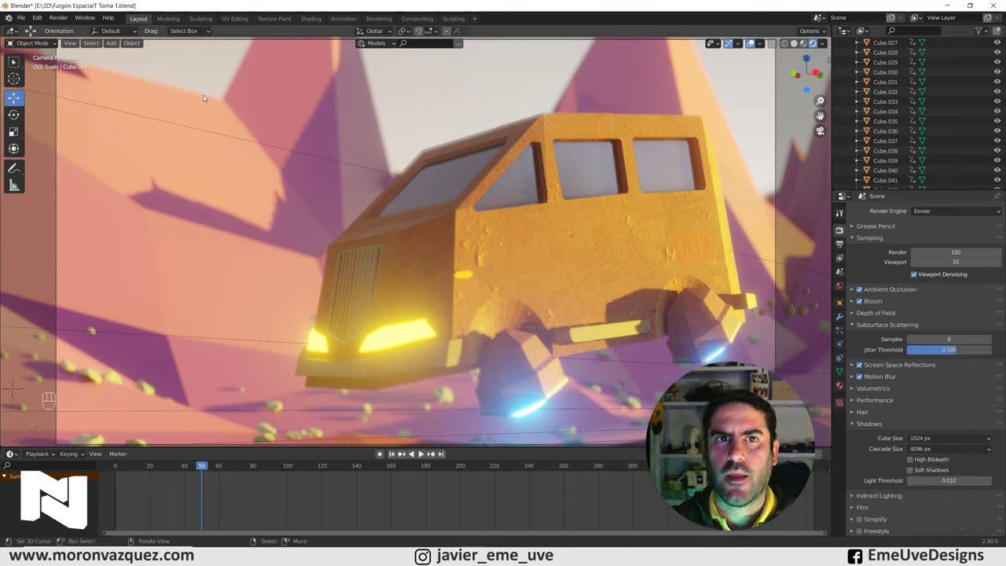
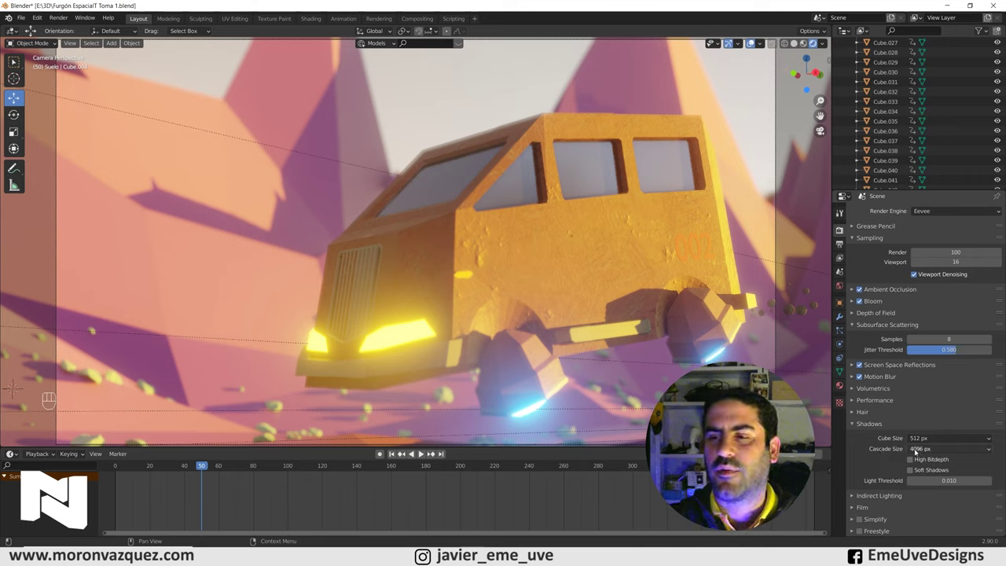
pyautogui.moveTo(926, 451); pyautogui.dragTo(912, 384)
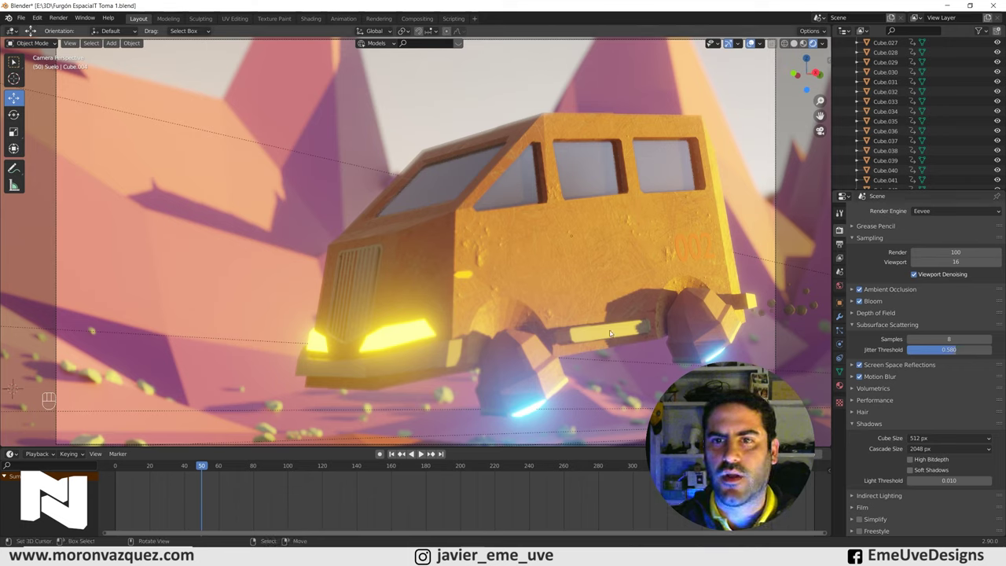
pyautogui.moveTo(919, 446); pyautogui.dragTo(803, 353)
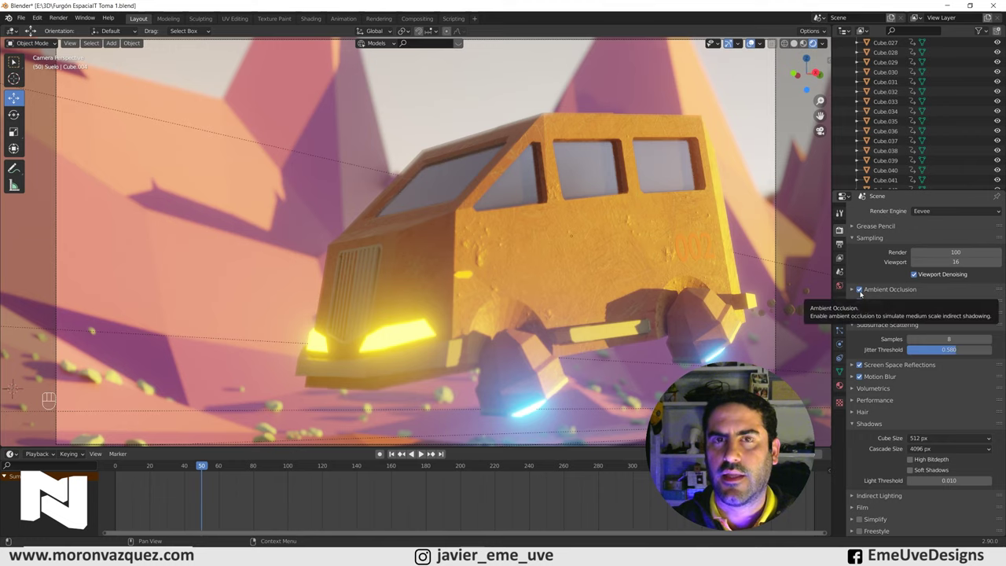
pyautogui.click(861, 303)
pyautogui.click(861, 303)
pyautogui.click(862, 303)
pyautogui.click(862, 302)
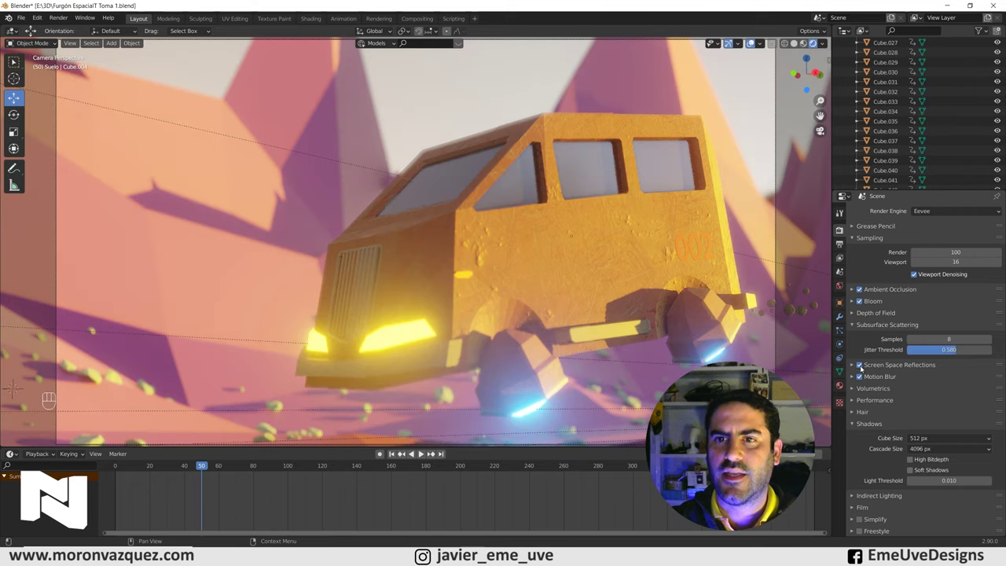
pyautogui.click(863, 364)
pyautogui.click(863, 364)
pyautogui.click(863, 364)
pyautogui.click(863, 364)
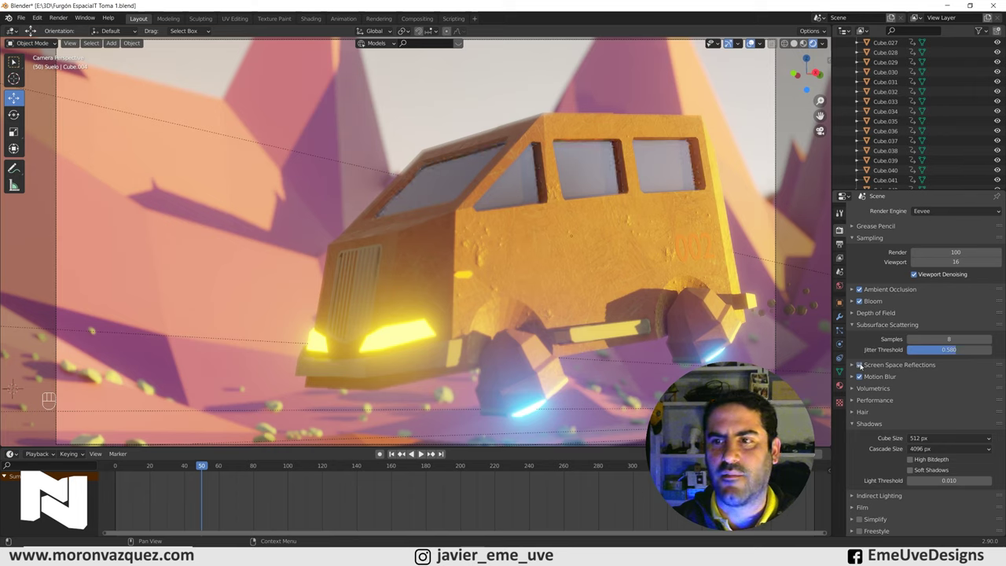